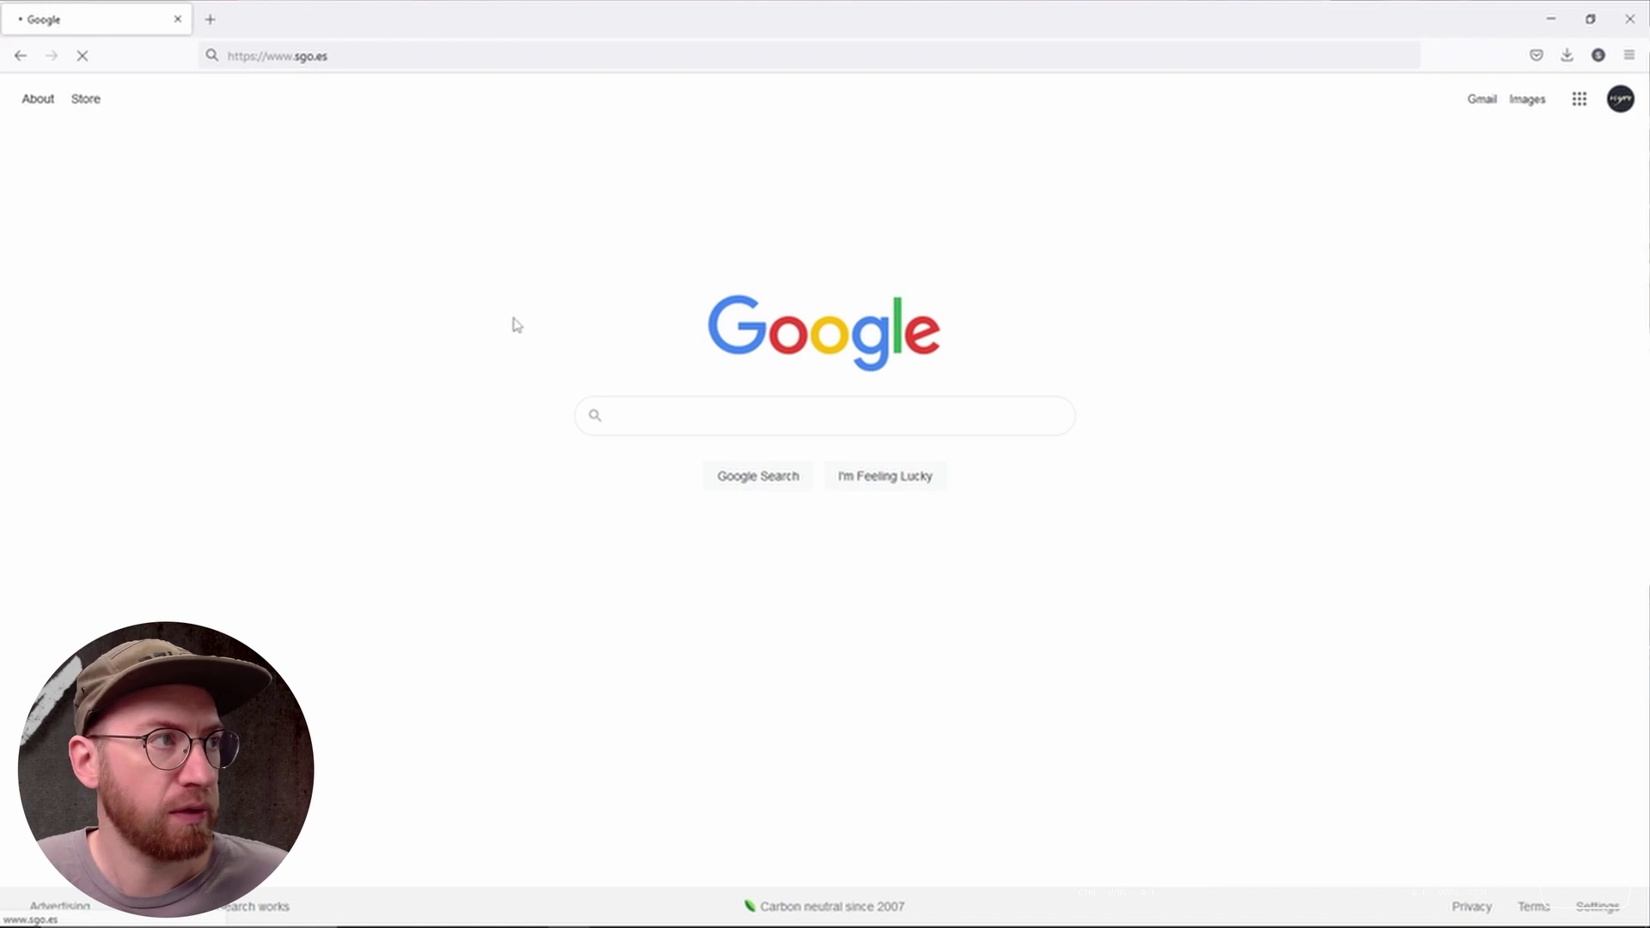
Step: Load sgo.es and reveal the Immersive Storytelling products including Mistika VR
left_click(531, 235)
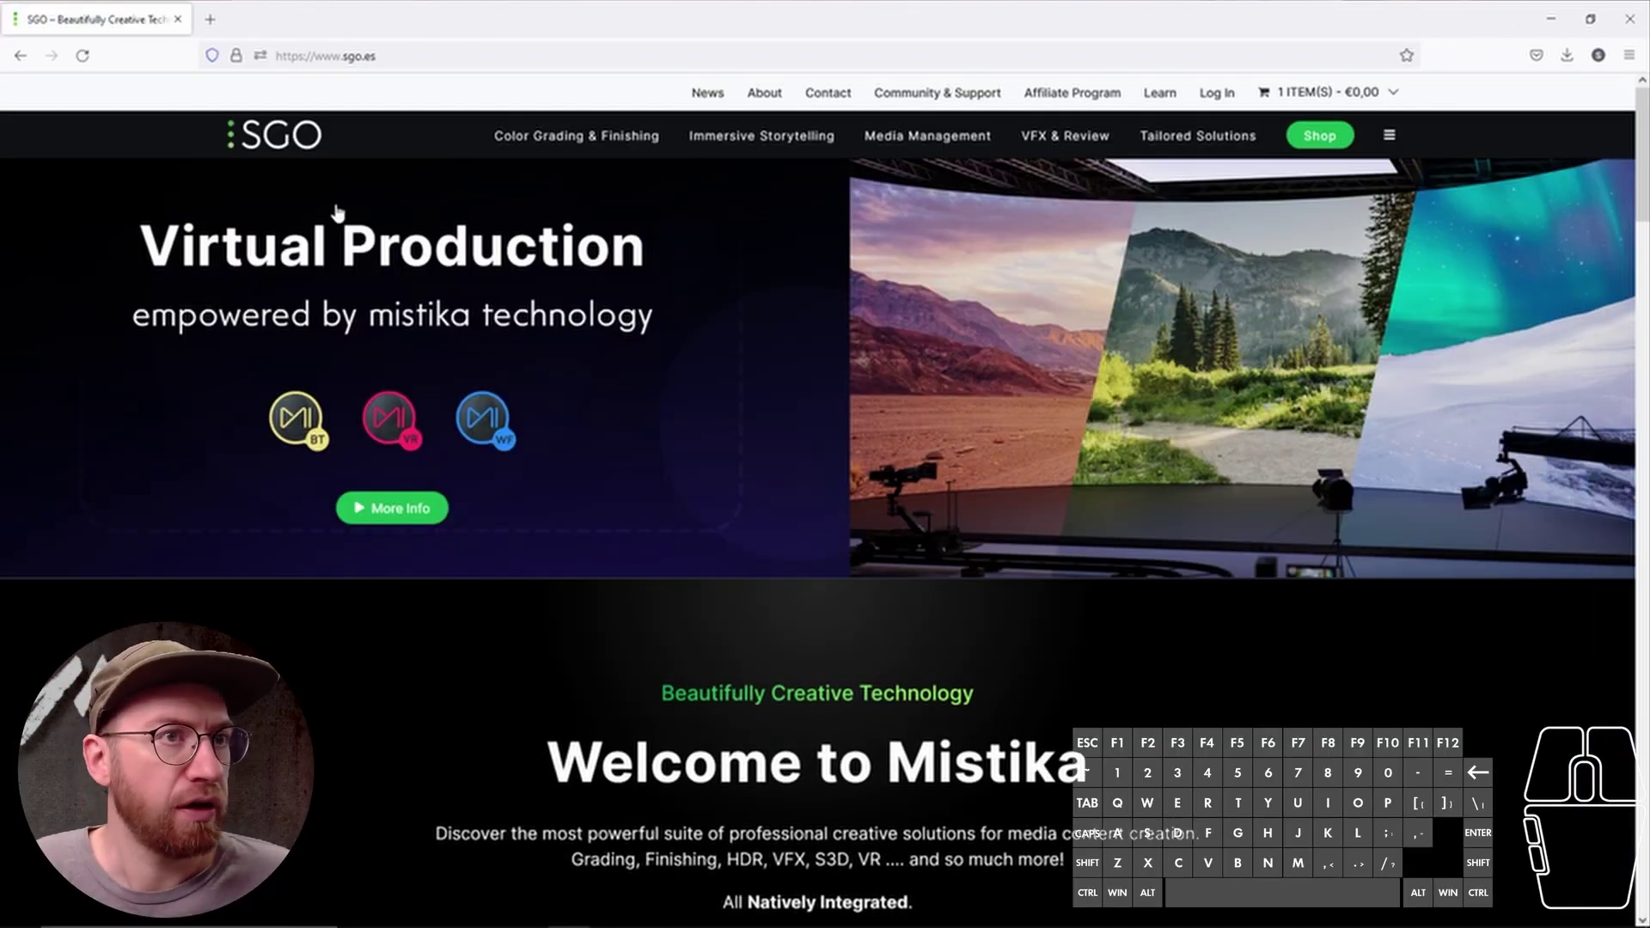
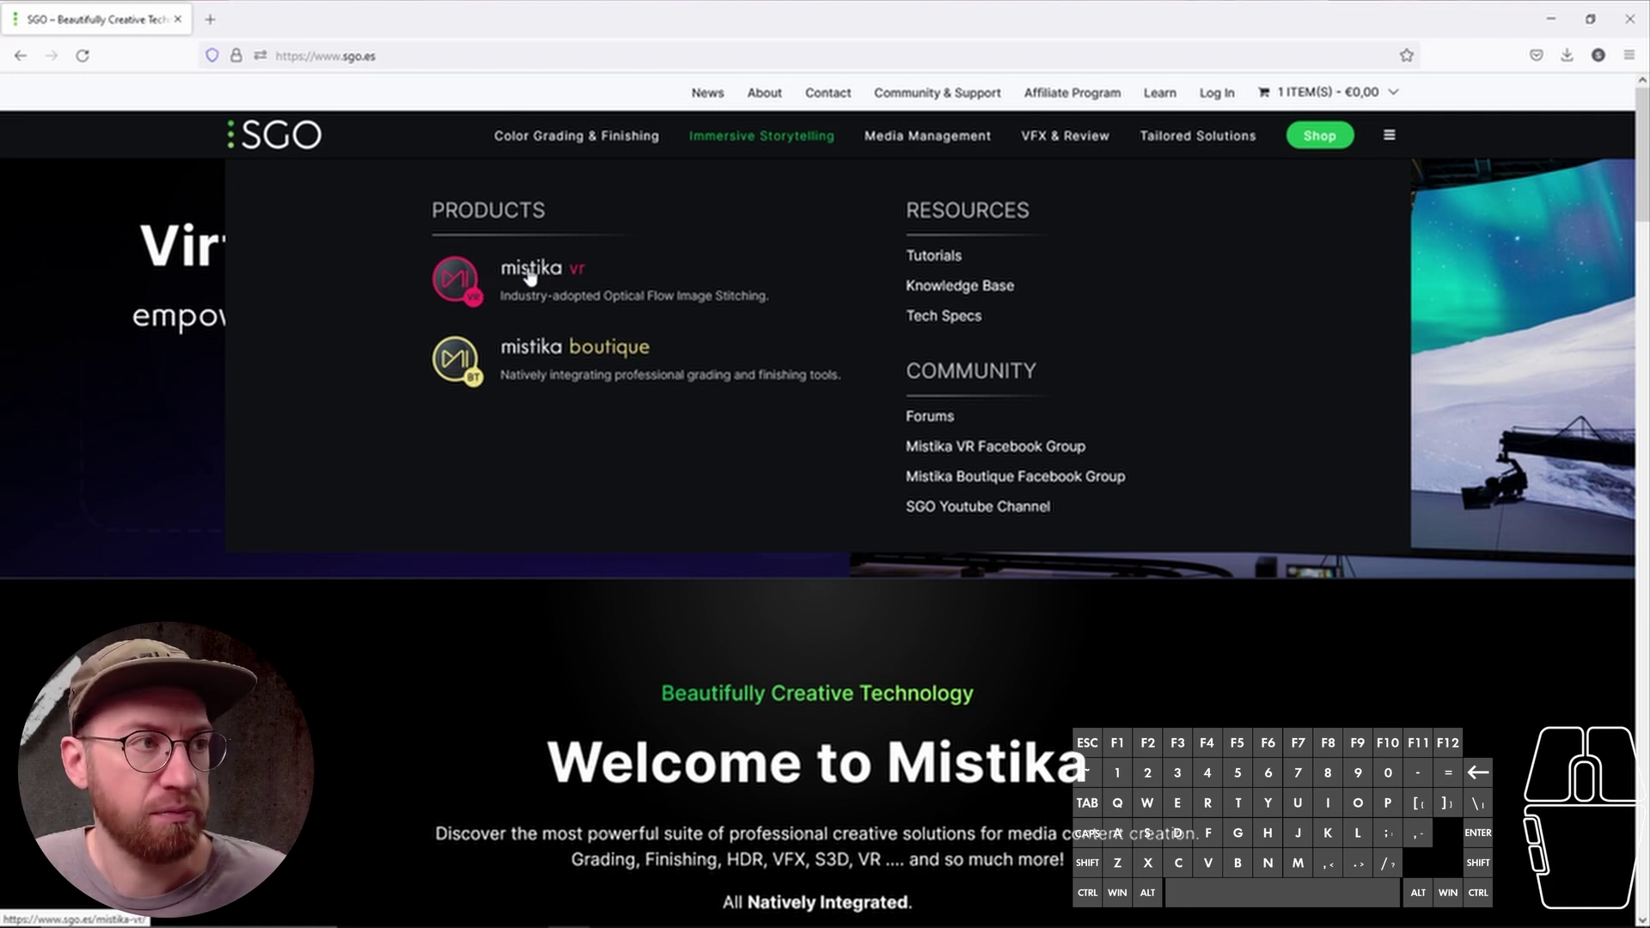
Step: Go to the Mistika VR product page from the Immersive Storytelling dropdown
left_click(532, 274)
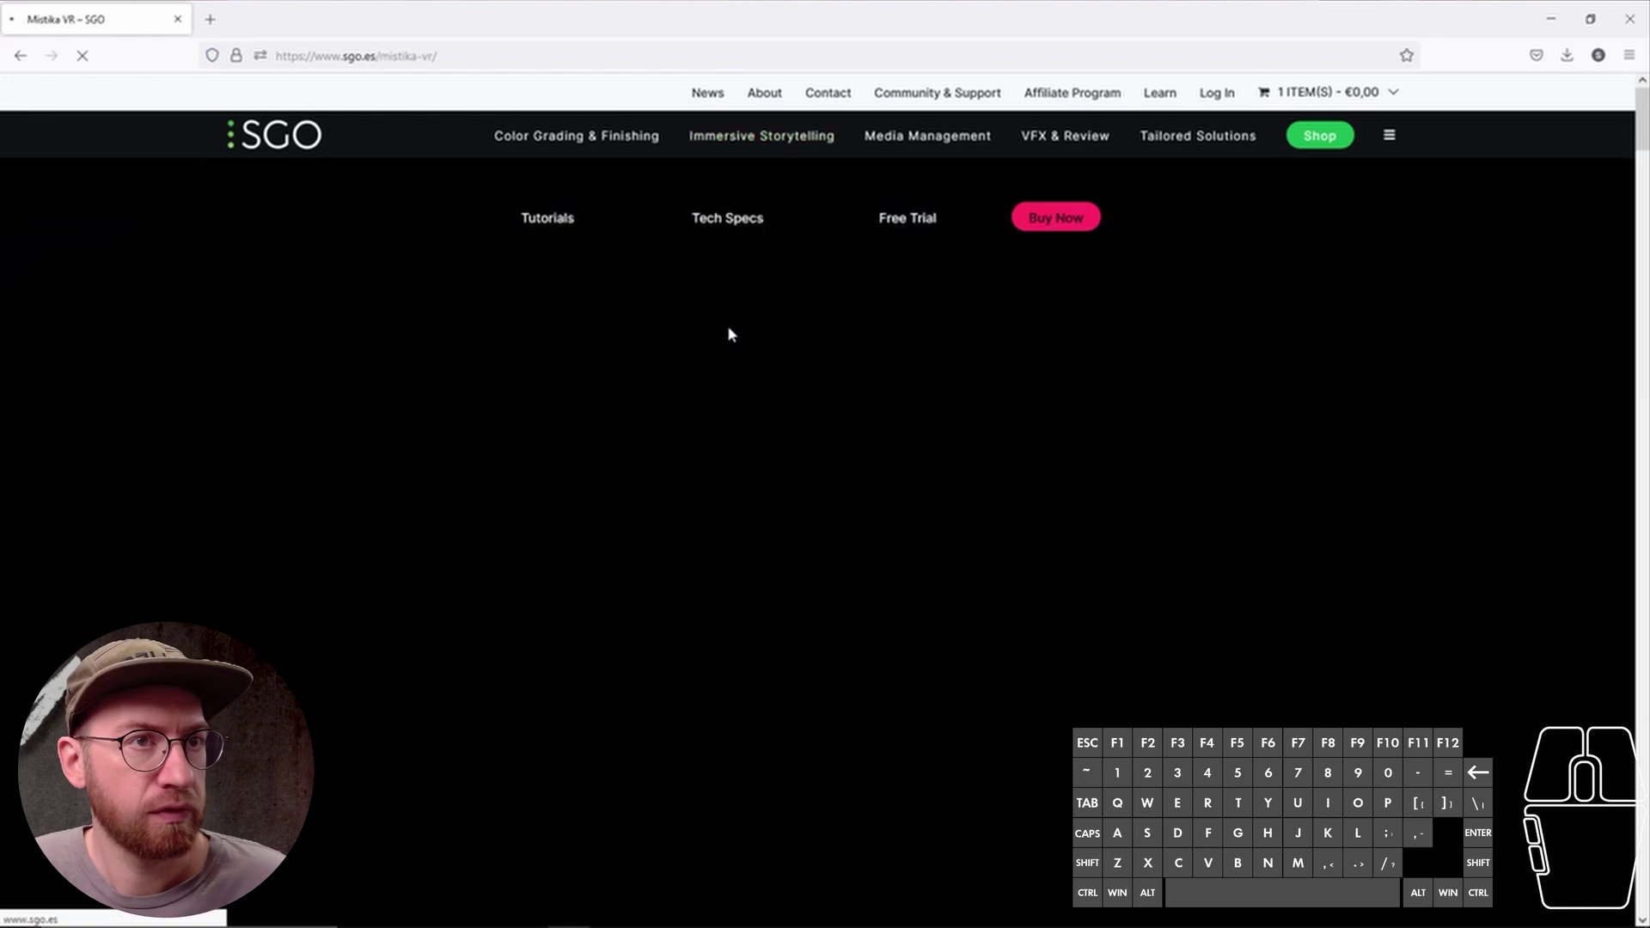
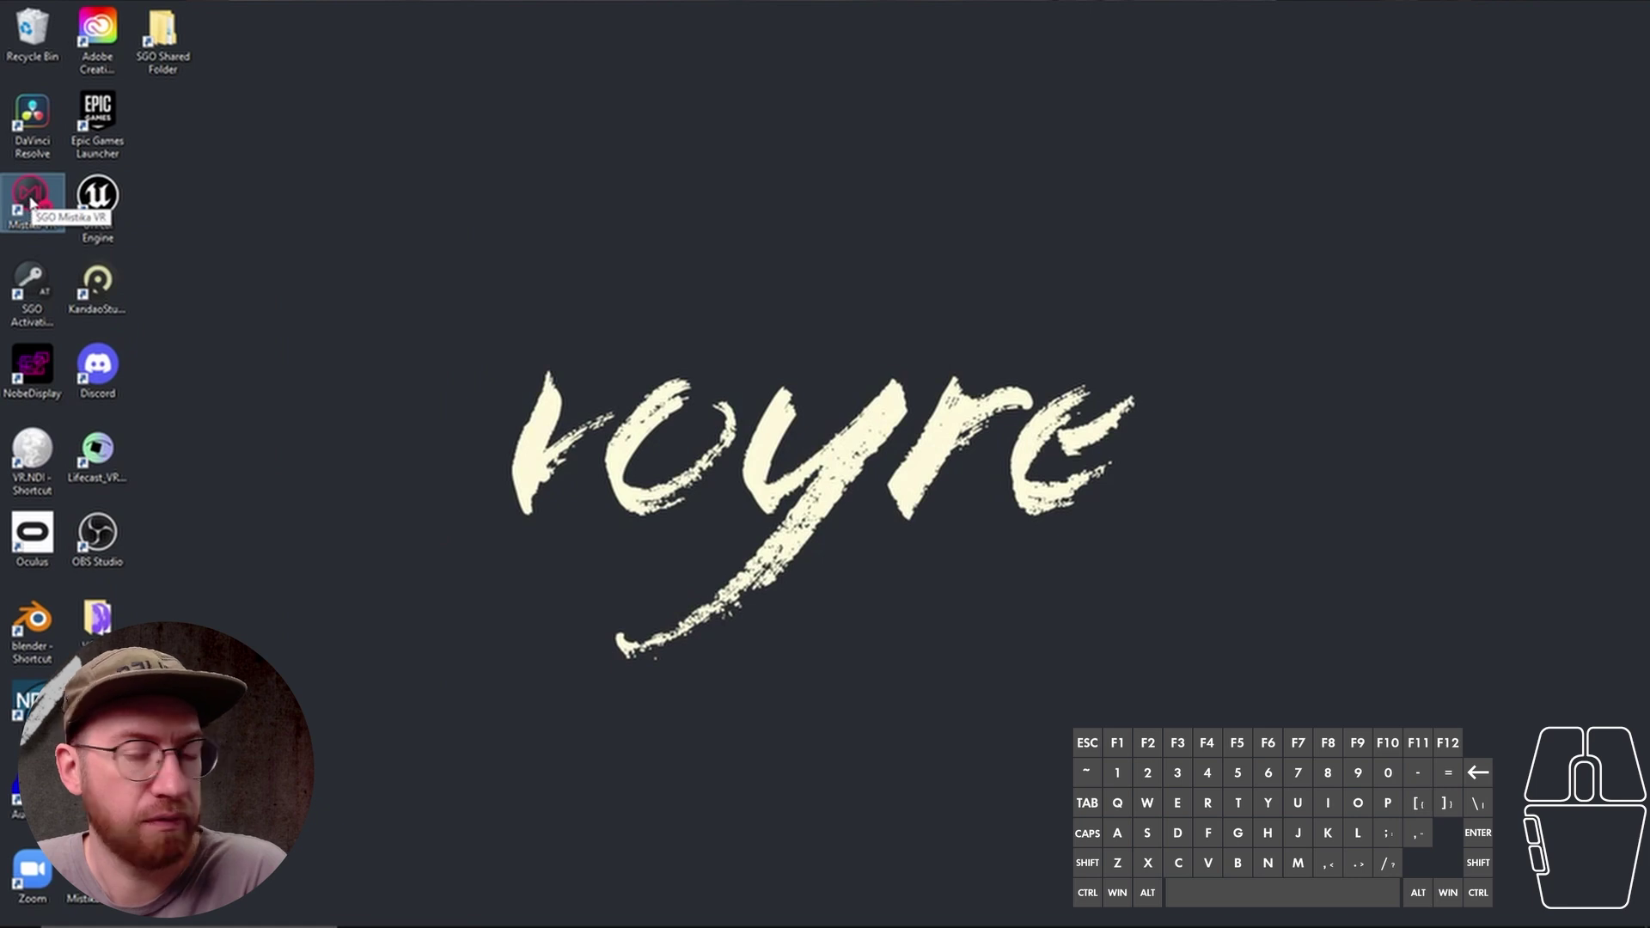
Step: Locate the SGO Mistika VR shortcut icon on the Windows desktop
left_click(769, 502)
left_click(769, 502)
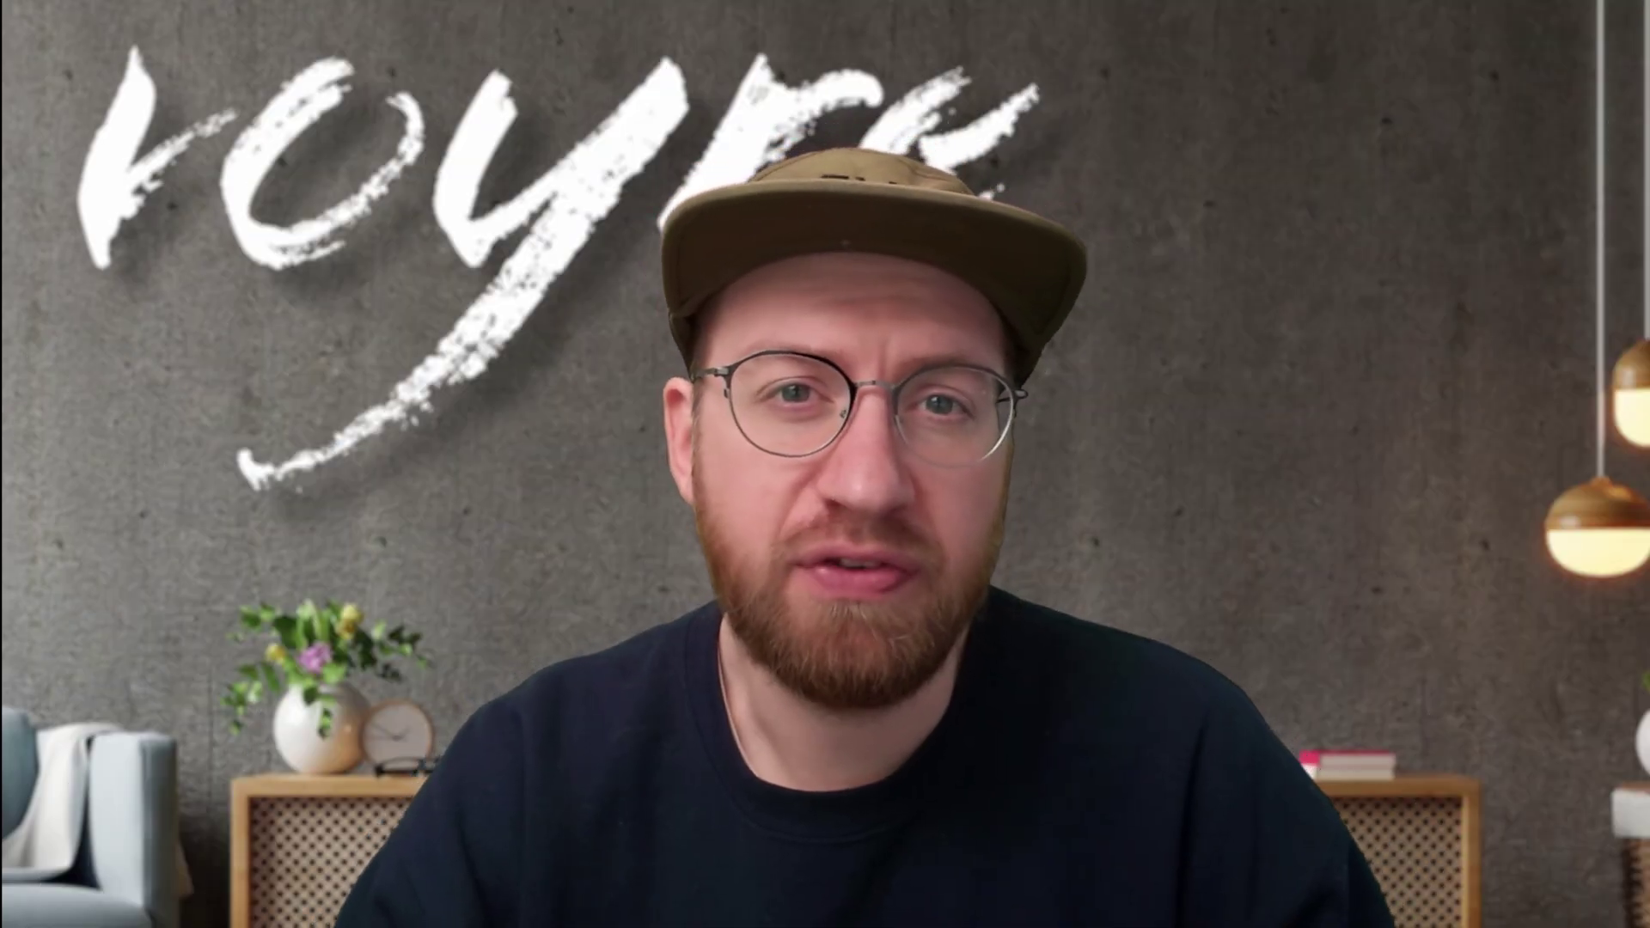